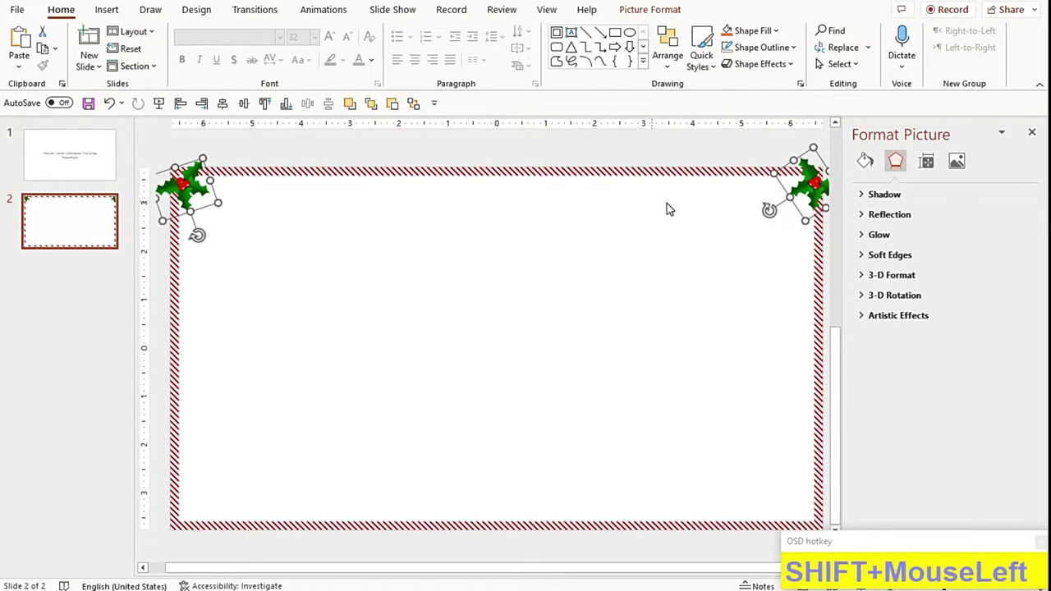
Group the two top holly sprigs, duplicate the pair and nudge the copy down to the bottom corners
key(ctrl+g)
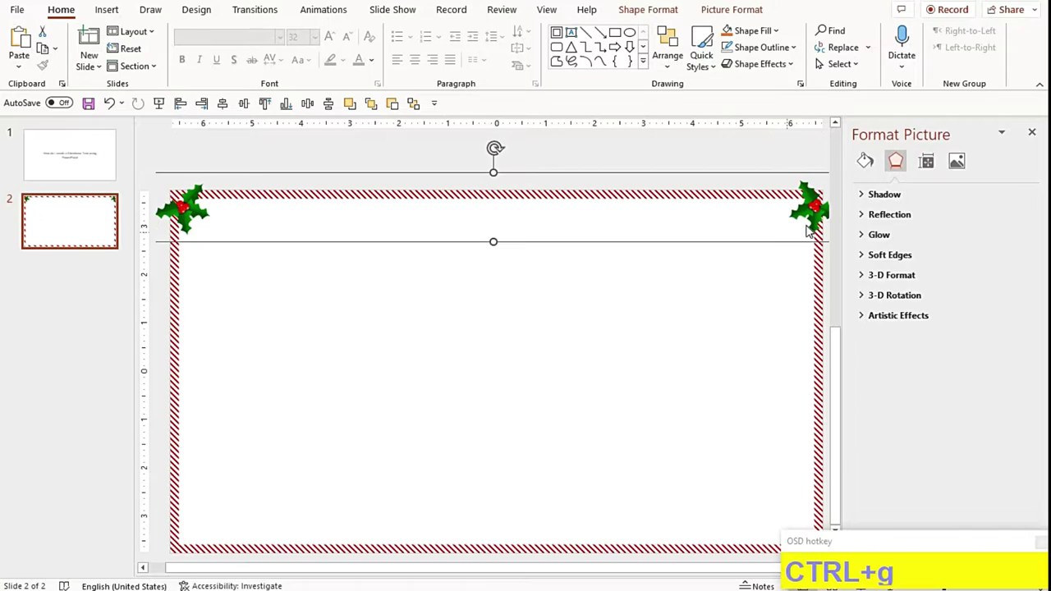
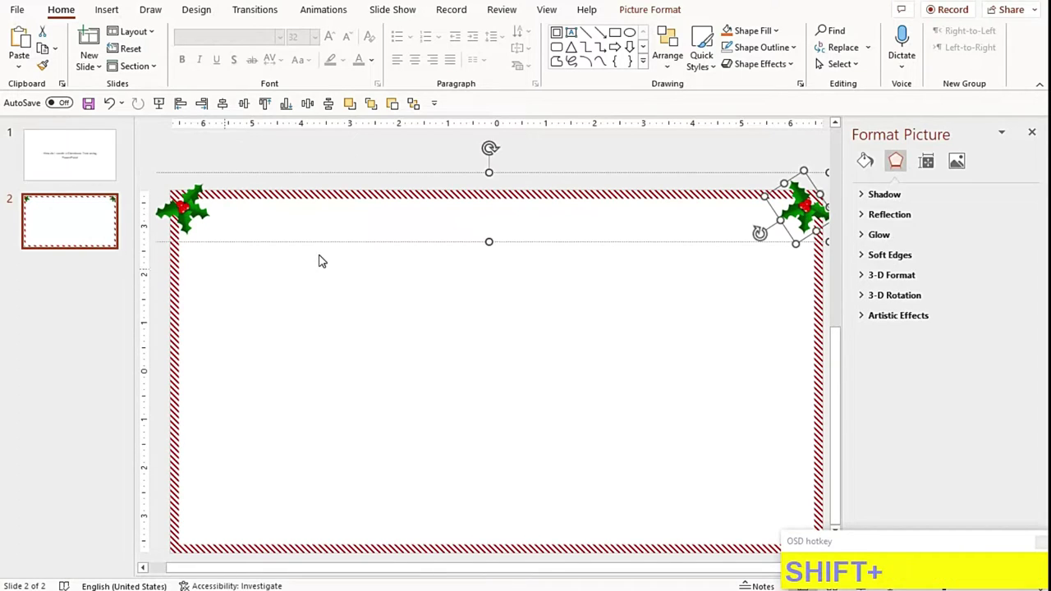
click(183, 209)
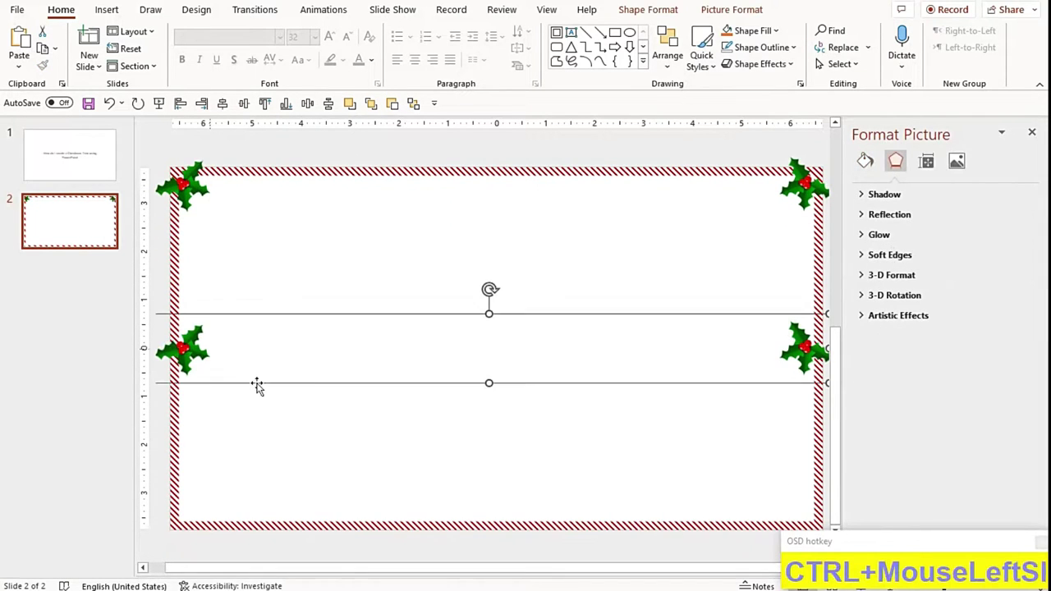
click(931, 50)
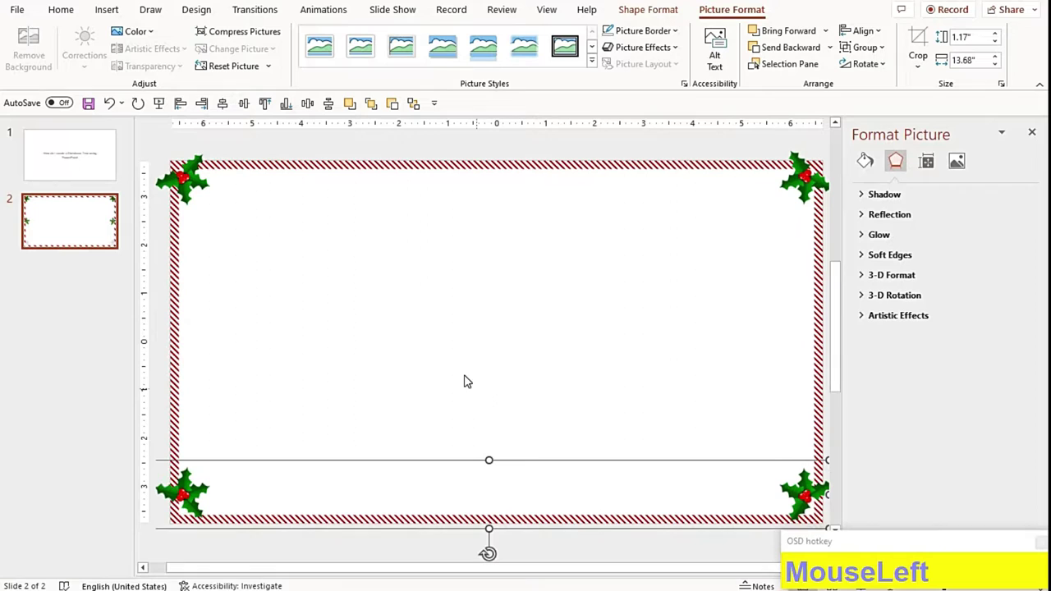
key(Down)
key(Down)
key(Down)
key(Down)
click(261, 485)
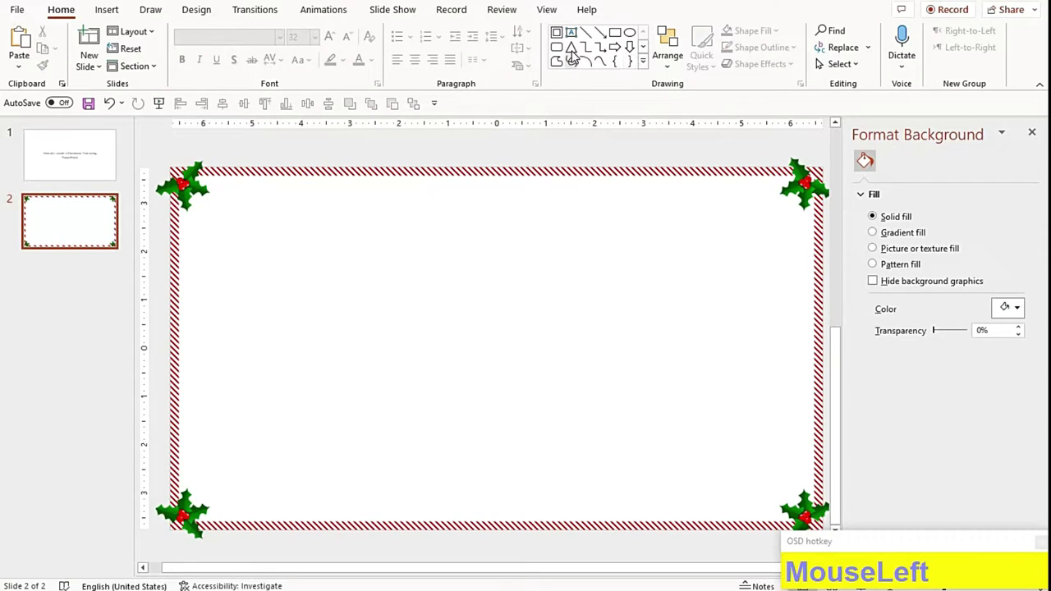
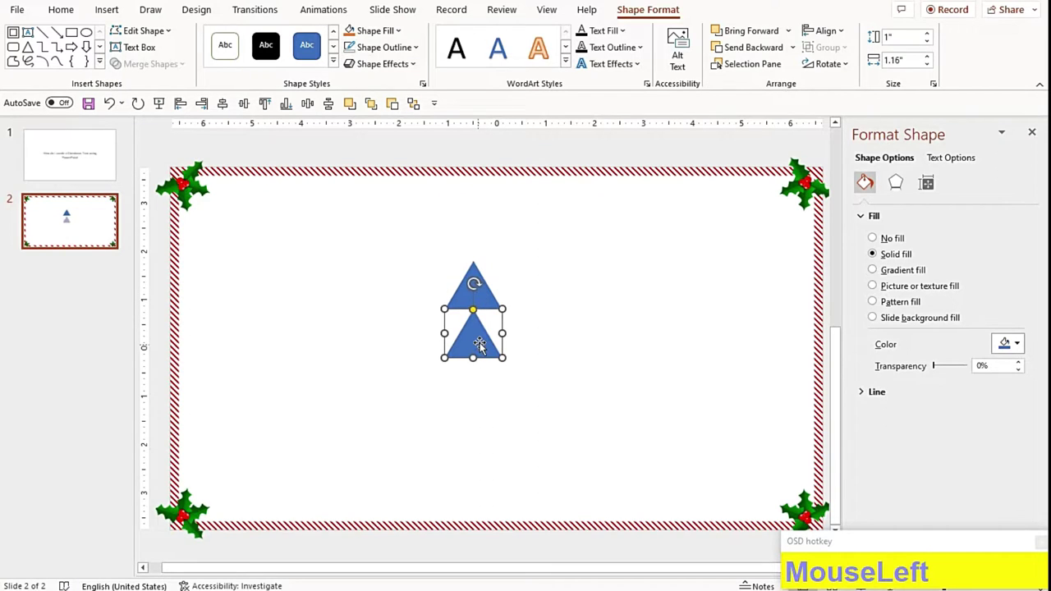
Widen the lower triangle tiers so the tree steps out progressively toward the bottom
key(shift+Right)
key(shift+Right)
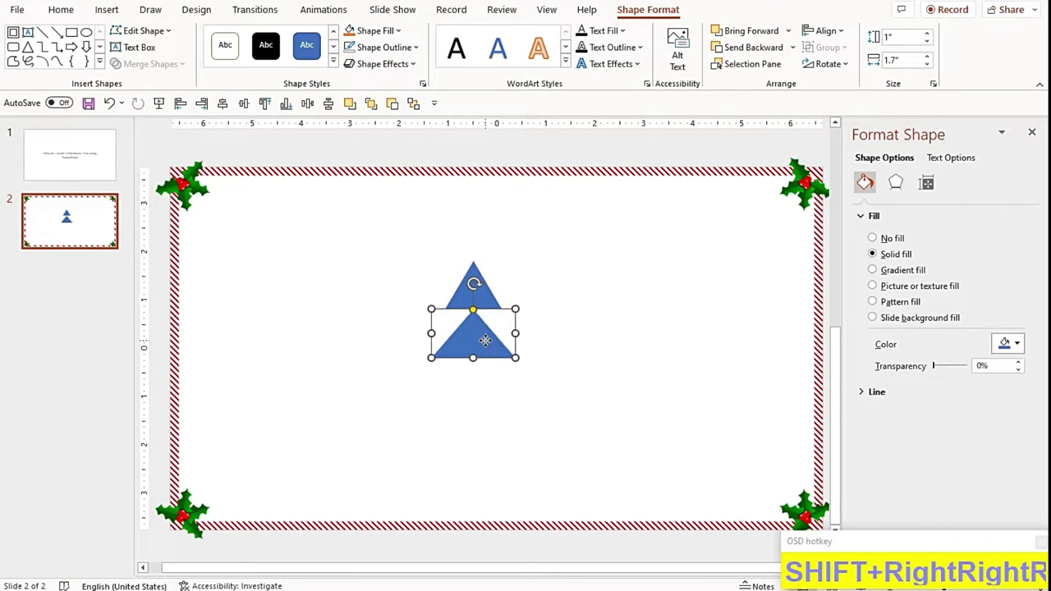
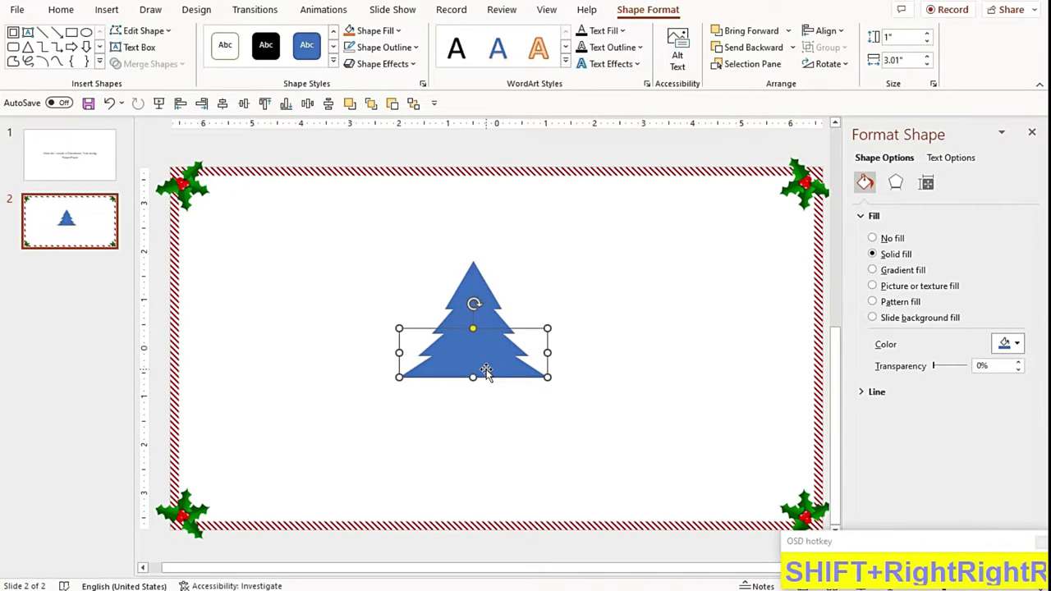
key(Down)
key(Down)
click(493, 394)
key(ctrl+shift+Right)
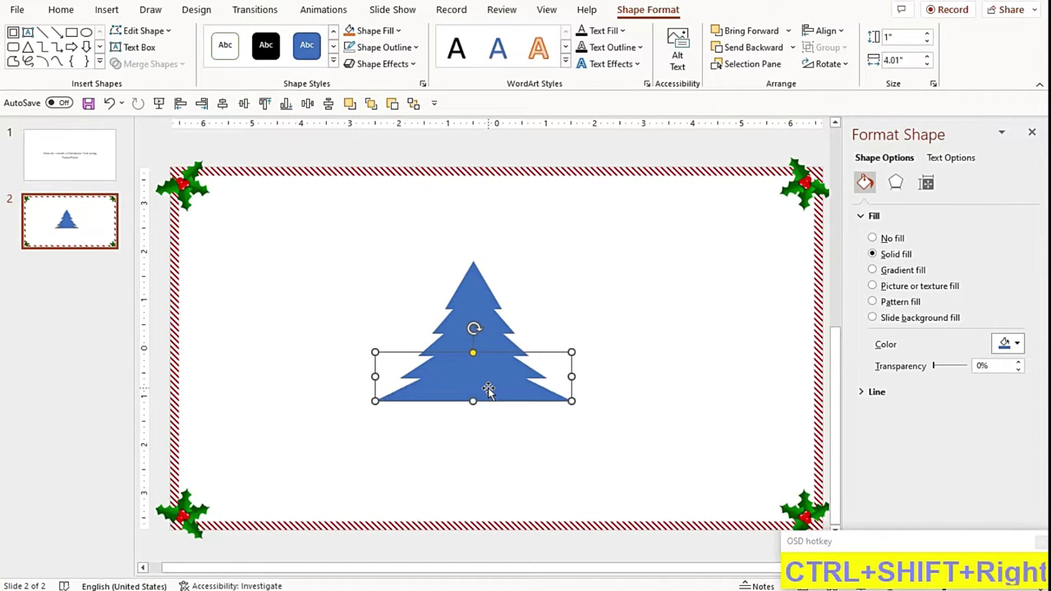
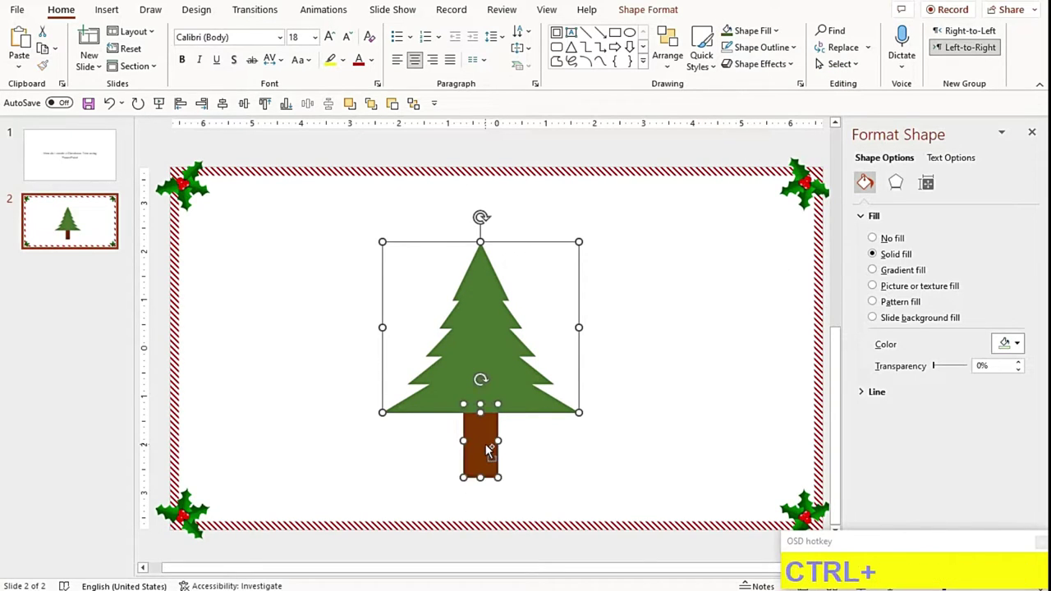
Group the three tree tiers and the brown trunk into one object
key(ctrl+g)
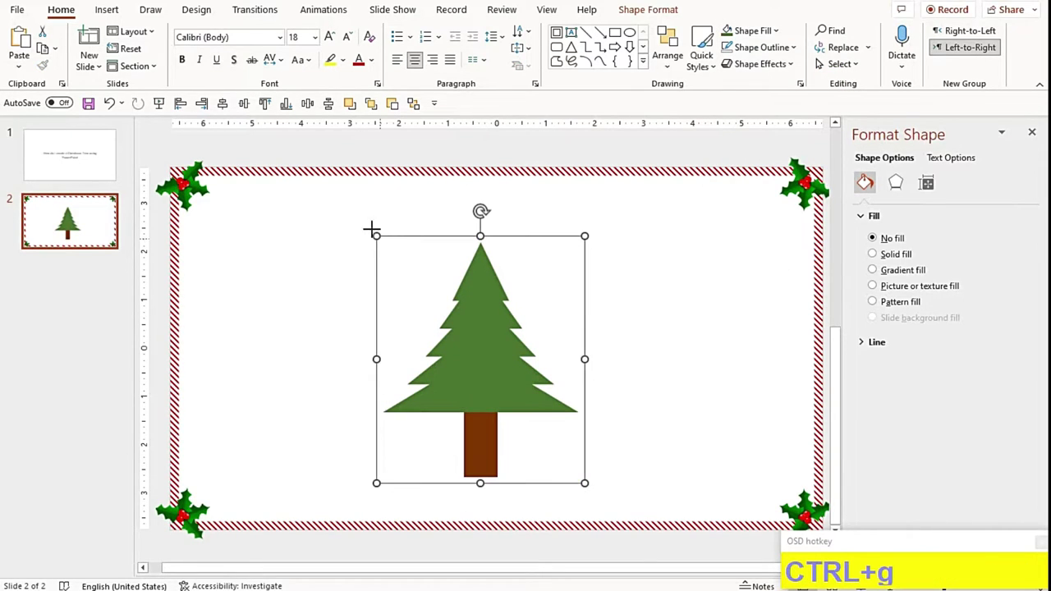
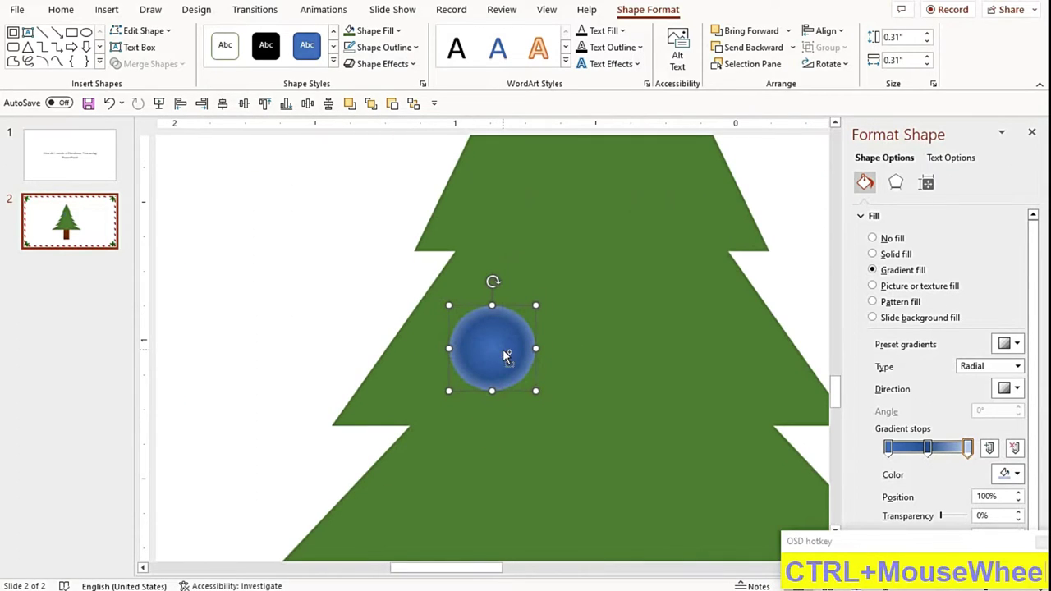
Shrink the blue radial-gradient ornament and leave it on the upper tier of the tree
drag(769, 379, 582, 383)
click(573, 398)
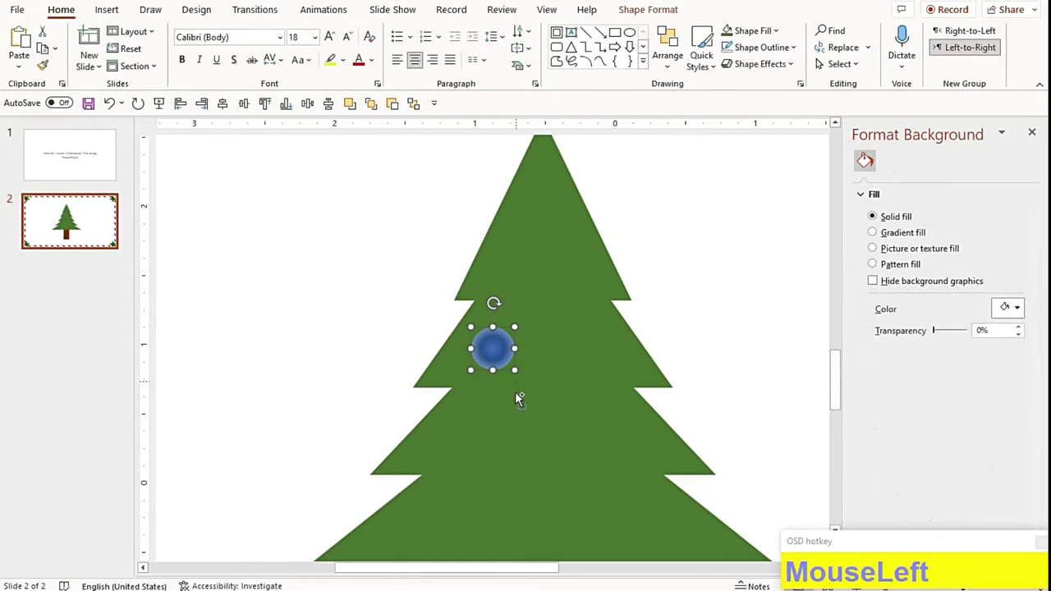
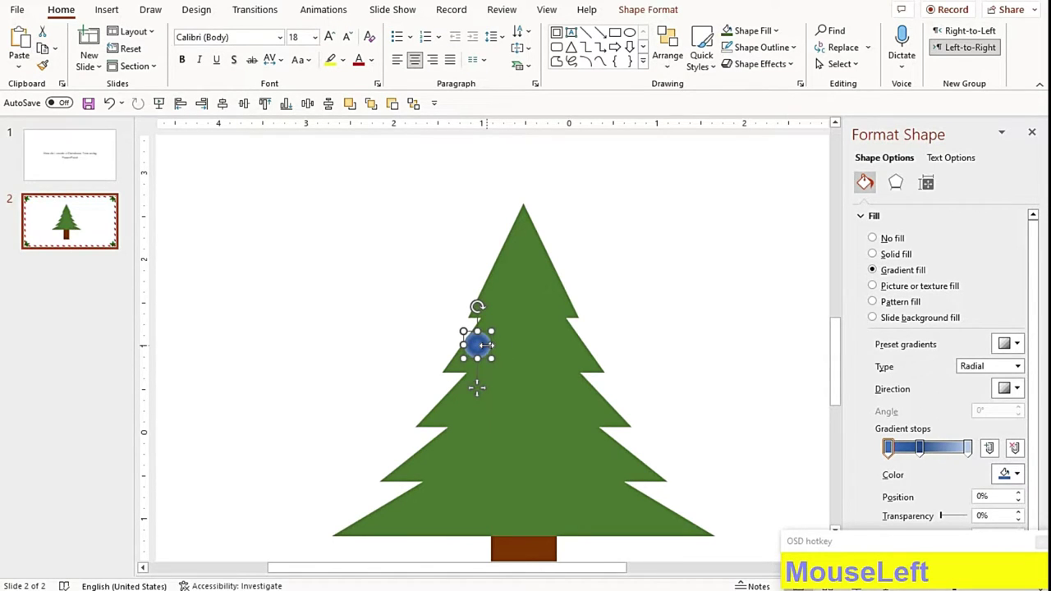
Apply a custom colour scheme from Design > Colors to this slide only
key(F9)
click(315, 77)
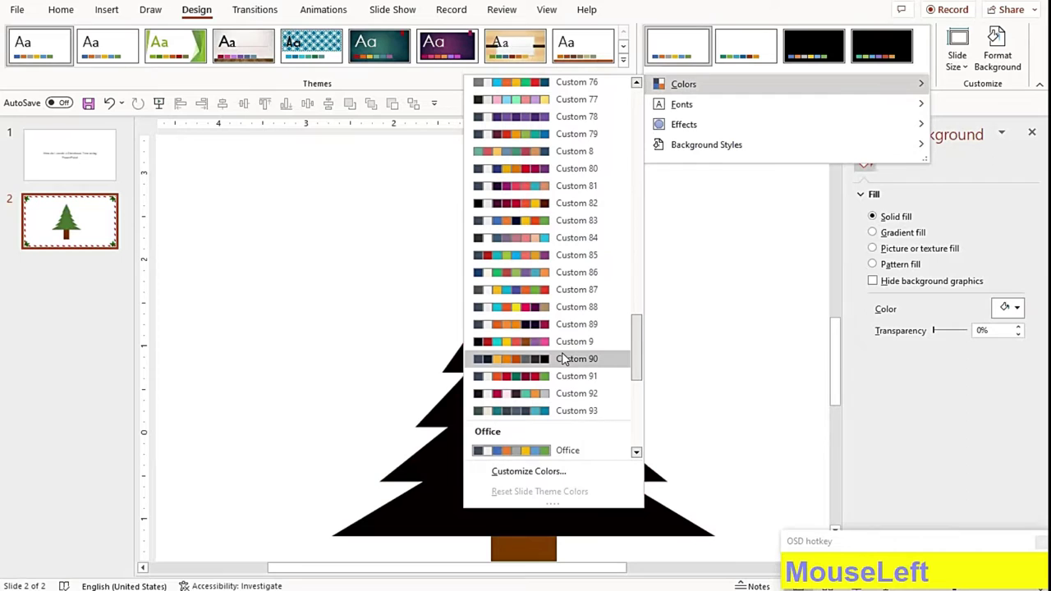
scroll(up, 3)
right_click(520, 263)
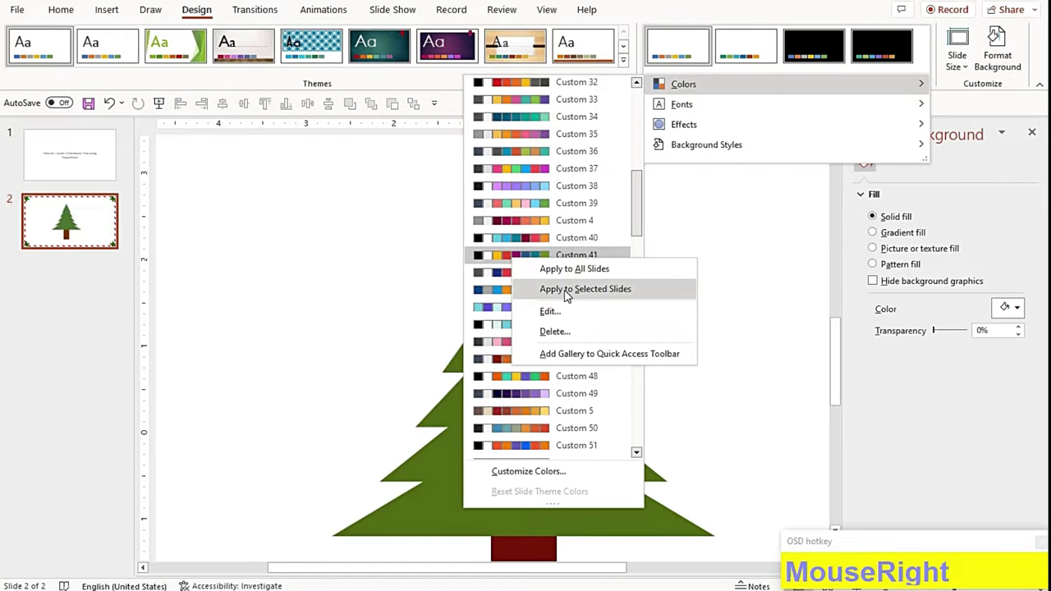
click(603, 377)
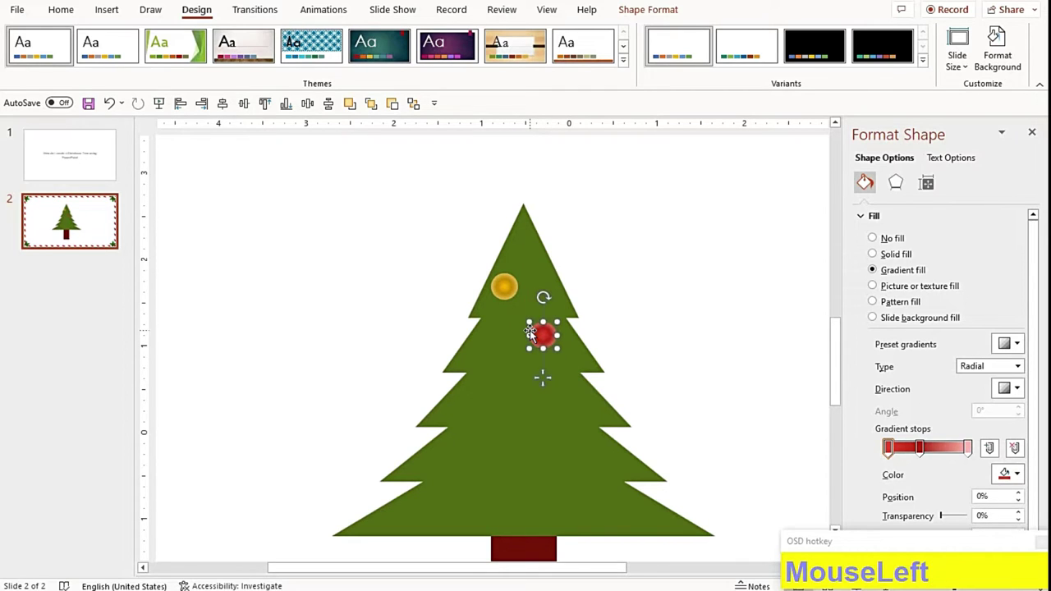
Deselect the ornaments and return to the Home ribbon to continue decorating
key(F9)
click(135, 78)
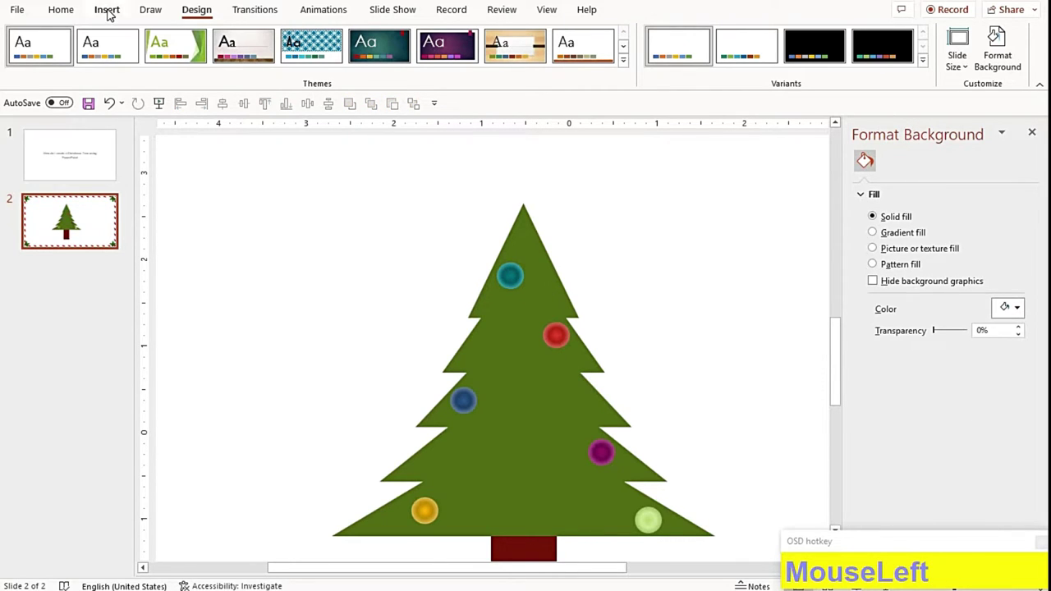
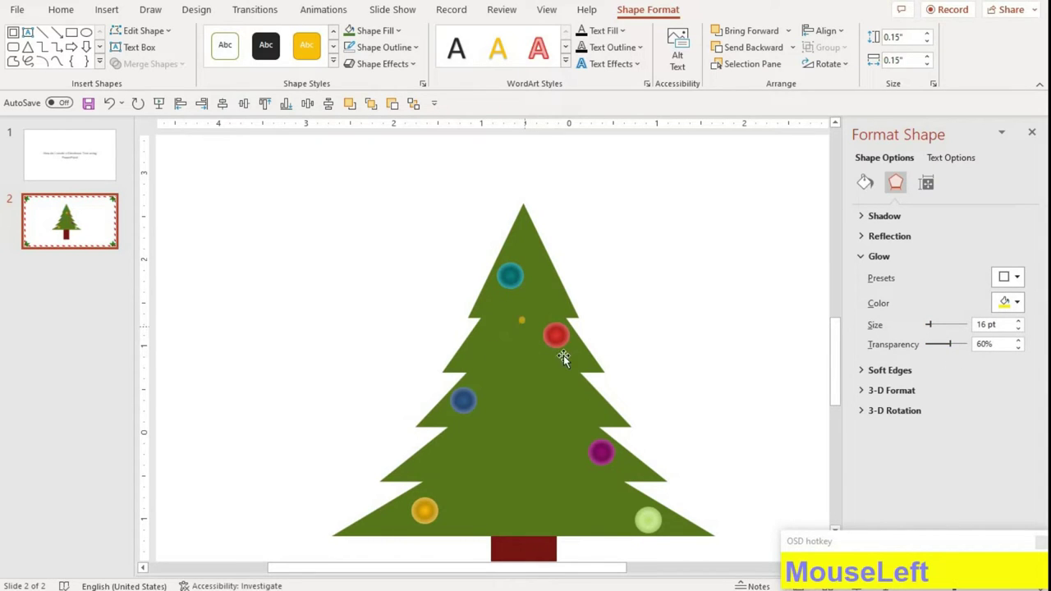
Copy the glowing yellow light to several spots and group them into one light string
drag(539, 338, 502, 349)
text(MouseLeftSHIFT+)
text(MouseLeftSHIFT+)
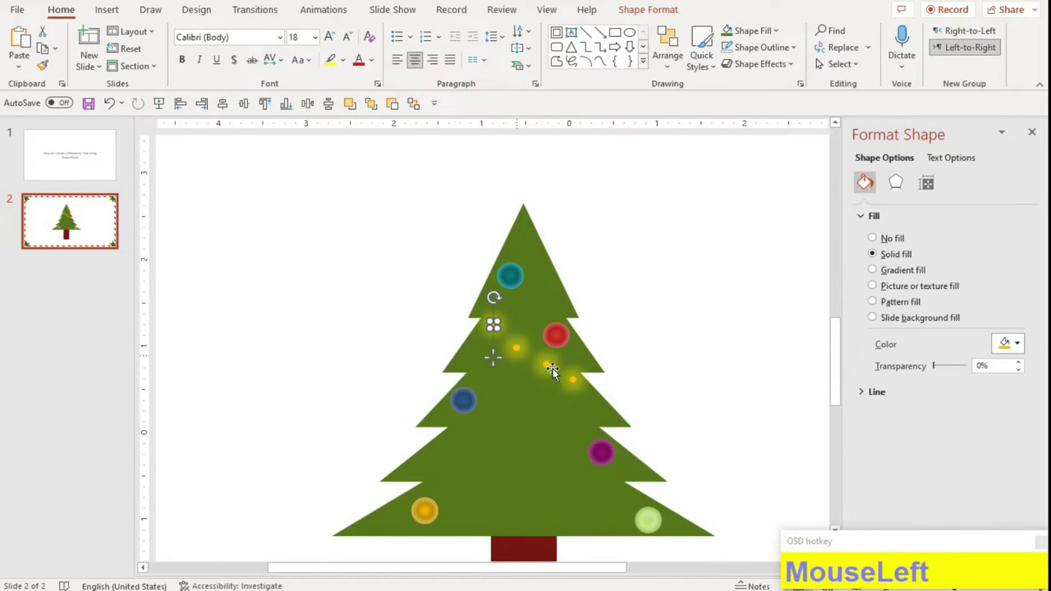
click(582, 384)
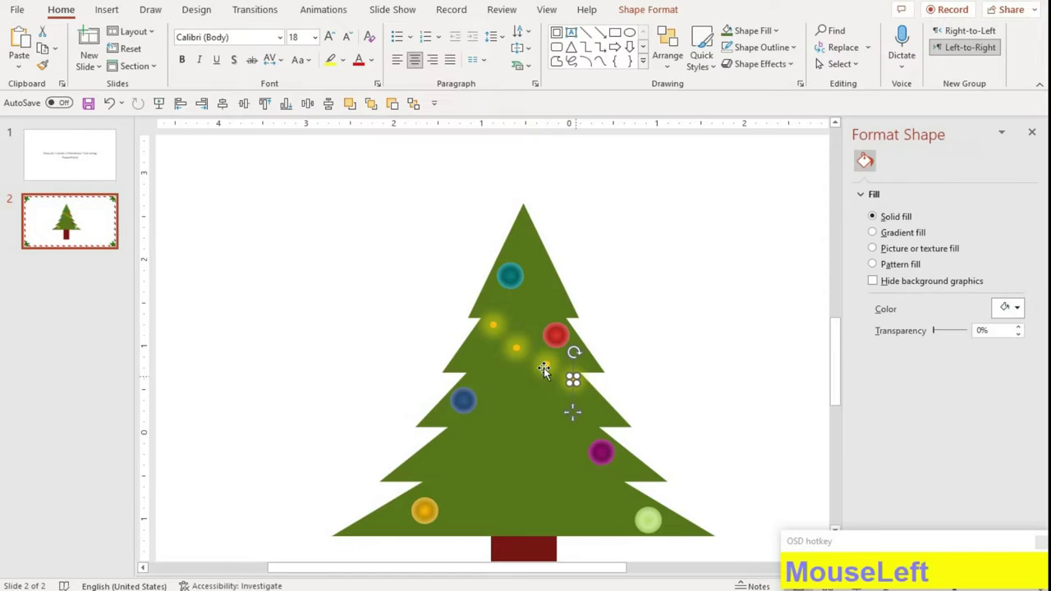
click(525, 362)
click(501, 338)
click(472, 352)
click(319, 110)
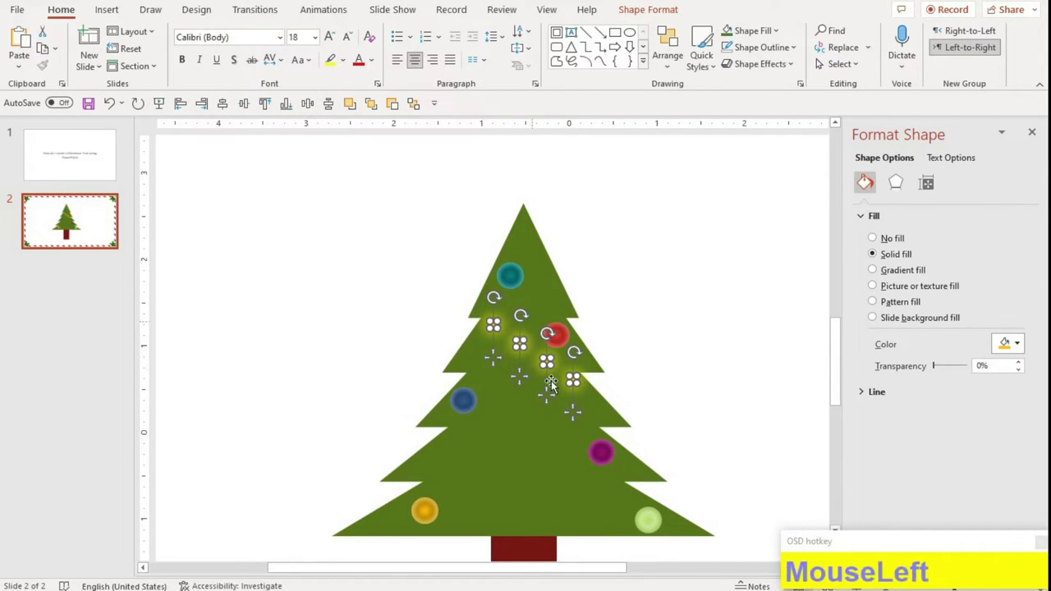
key(ctrl+g)
Duplicate the light string and move the copy onto the lower branches of the tree
click(561, 368)
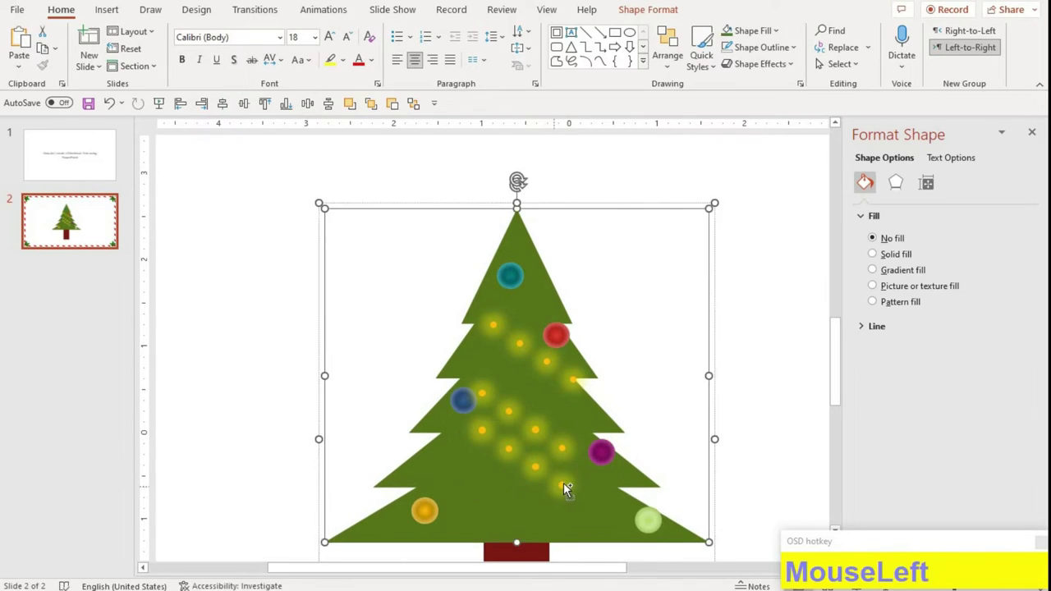
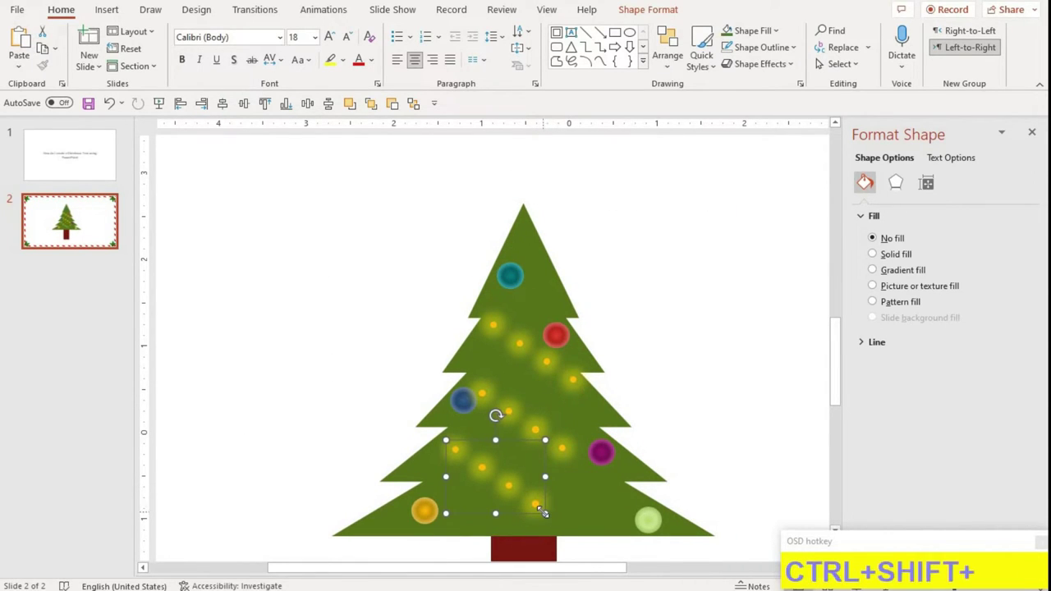
key(ctrl+shift+g)
drag(550, 512, 573, 460)
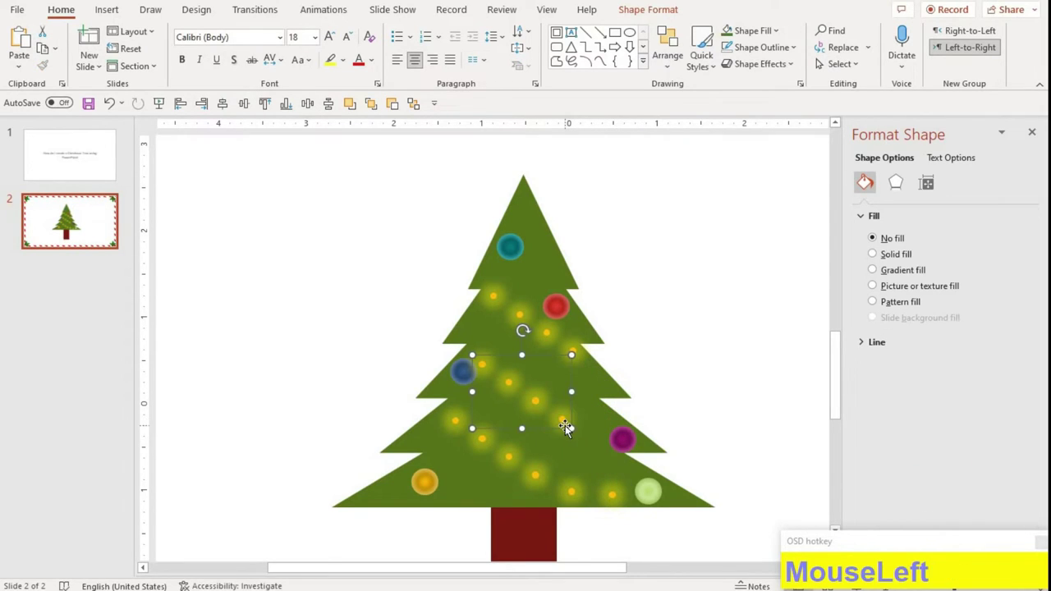
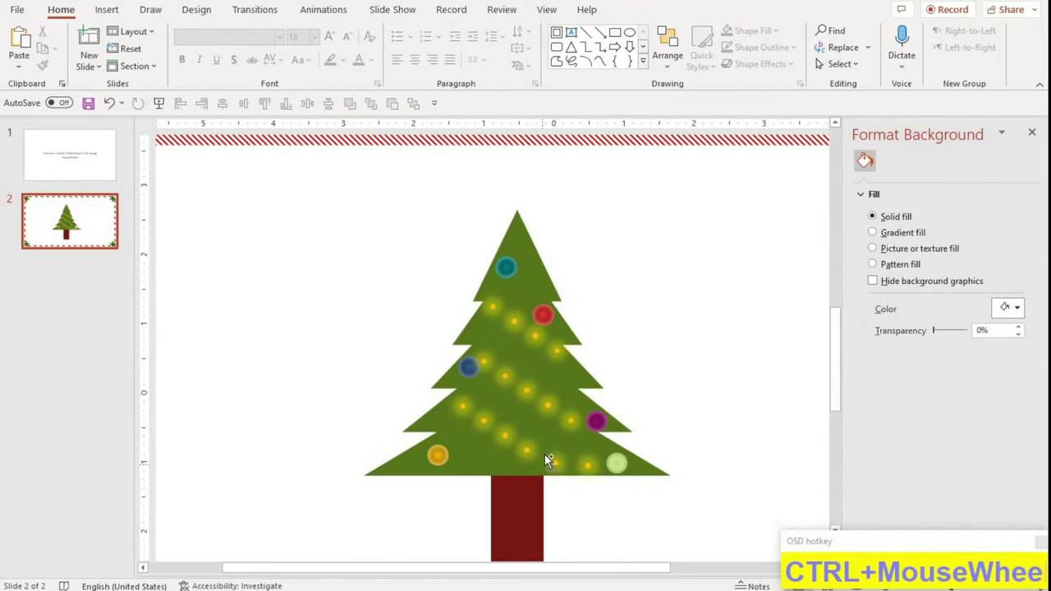
Nudge a light and then the whole tree group up and right into position
click(606, 448)
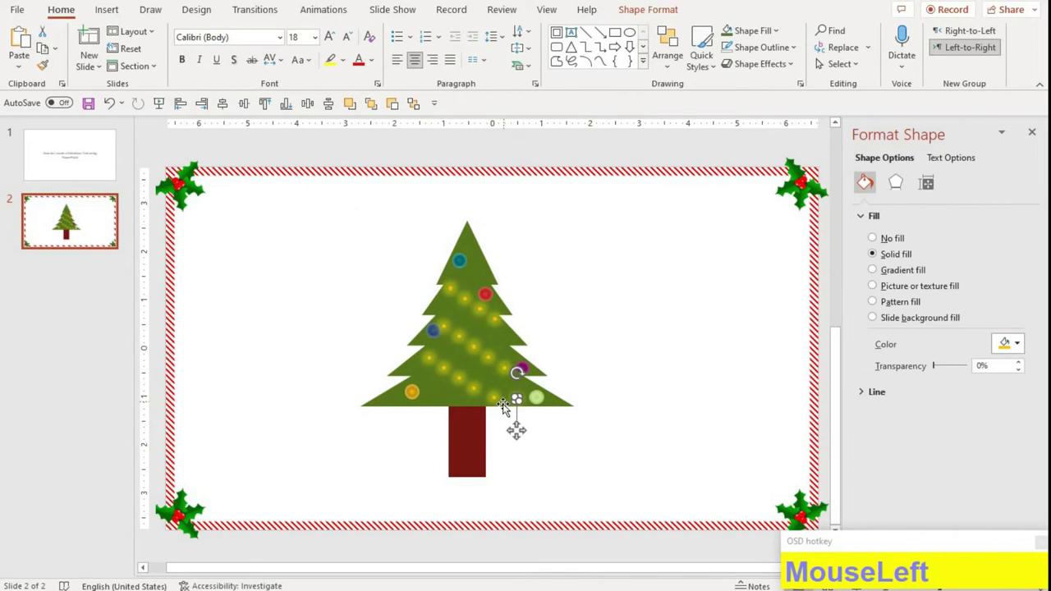
key(Left)
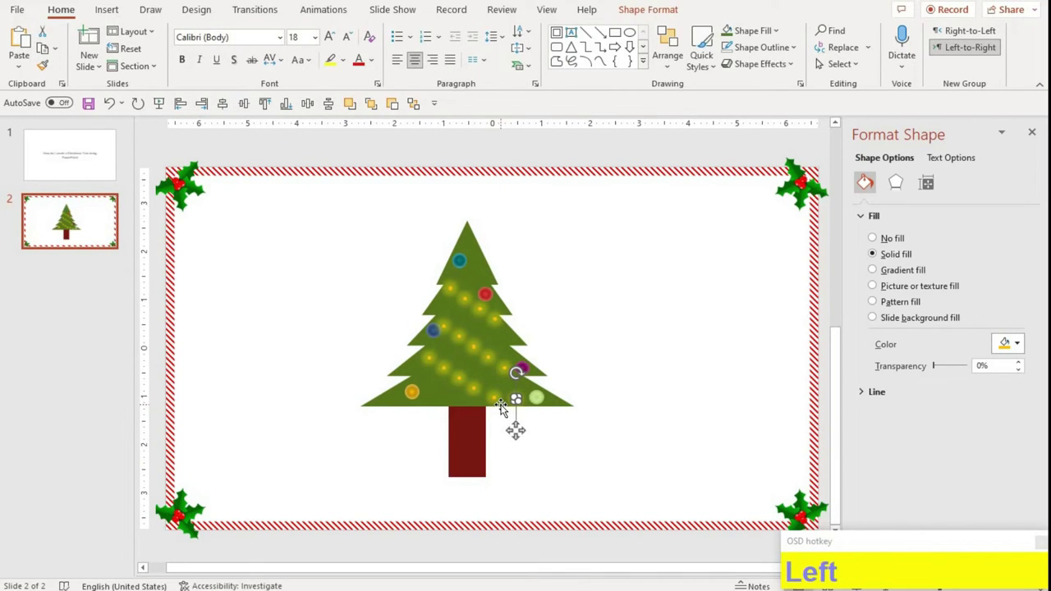
click(502, 367)
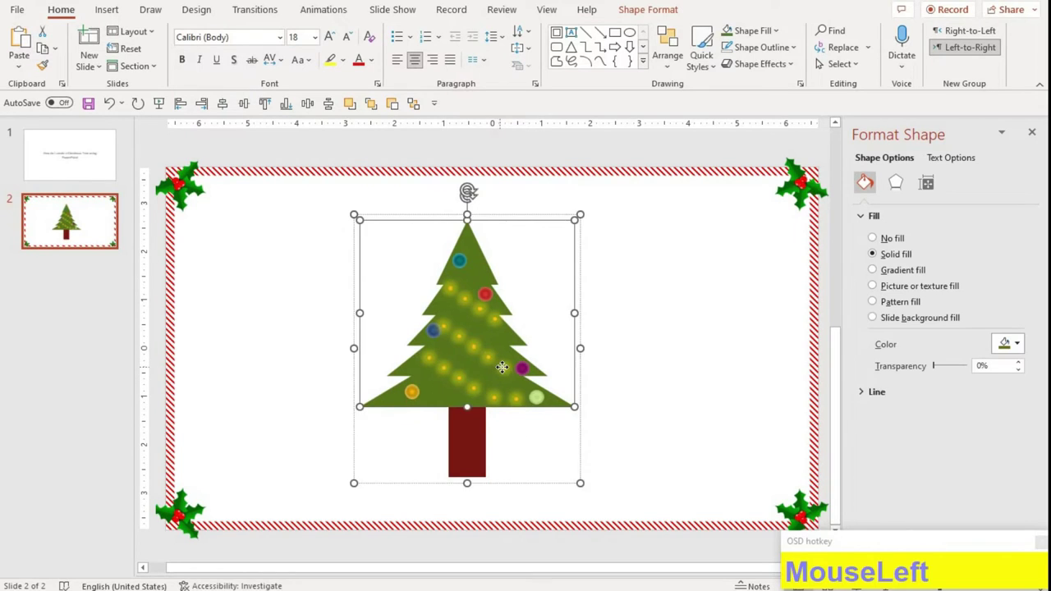
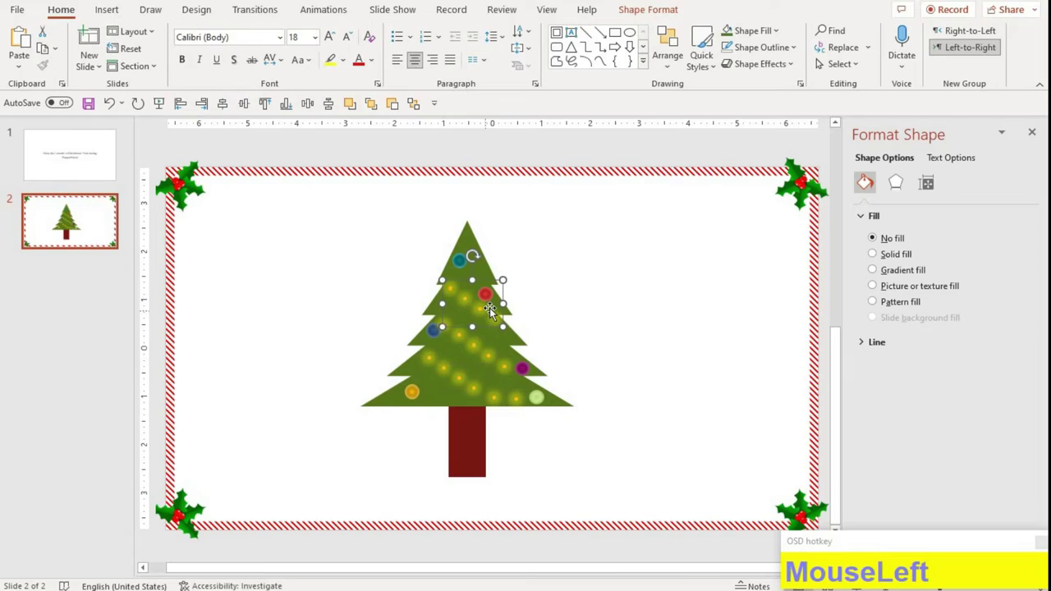
key(Up)
key(Up)
key(Up)
key(Right)
key(Right)
Move a copied light string across the tree, delete a stray one and pick a lower-right light
drag(507, 325, 523, 305)
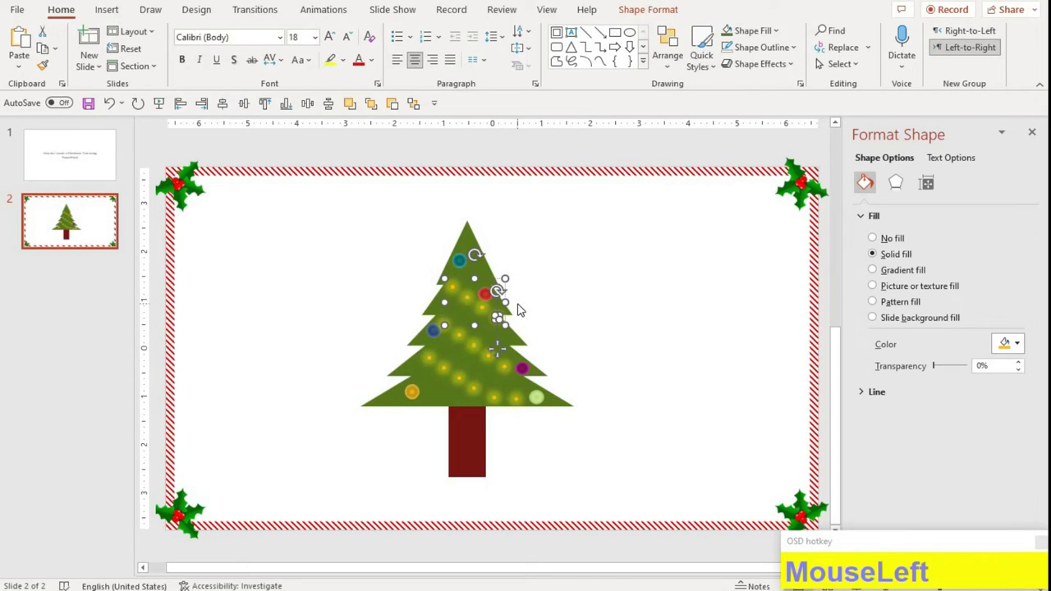
key(Delete)
click(497, 330)
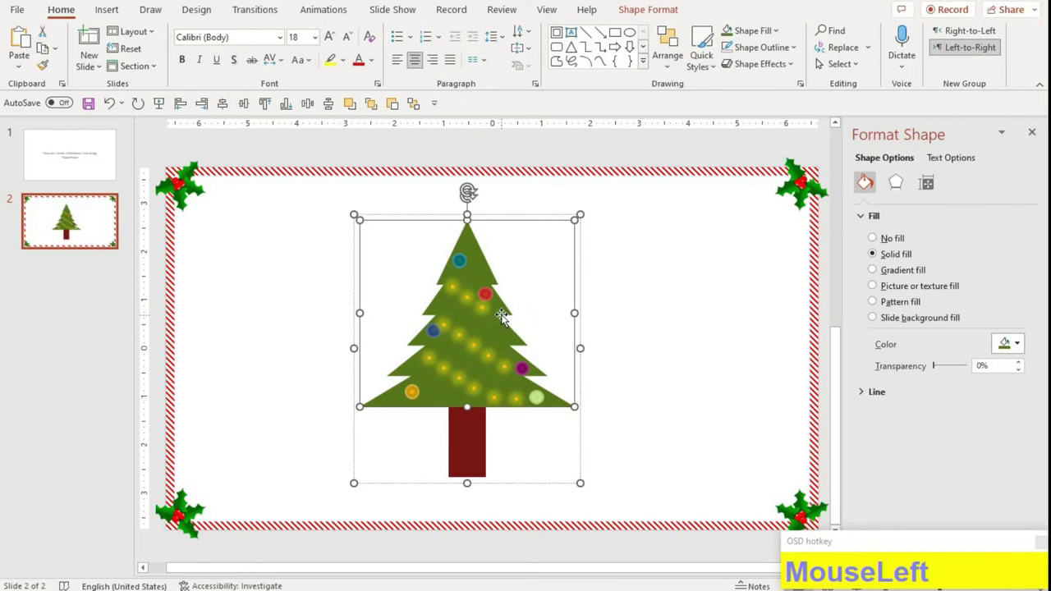
click(517, 321)
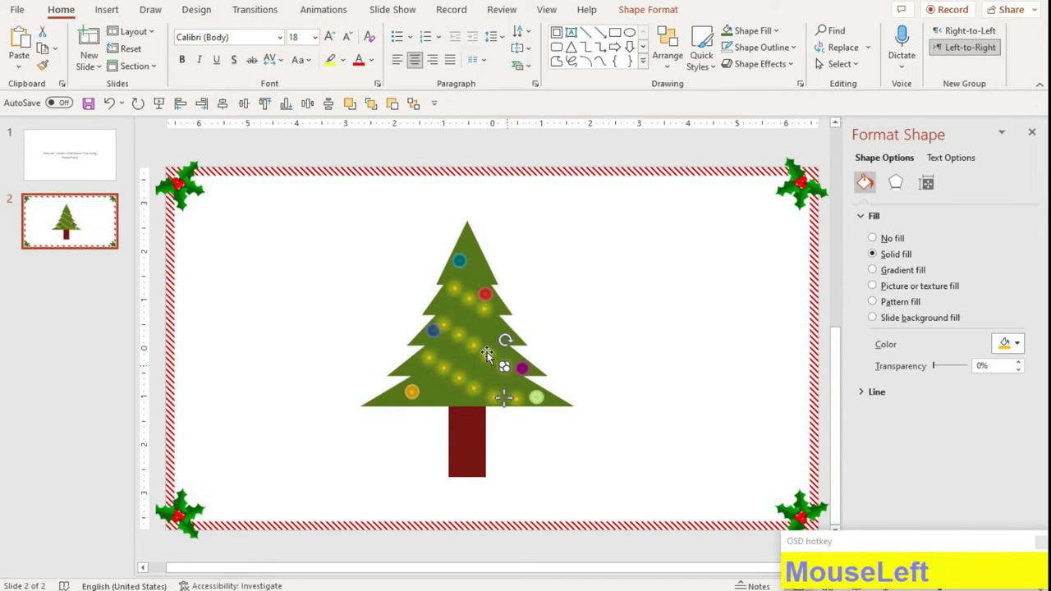
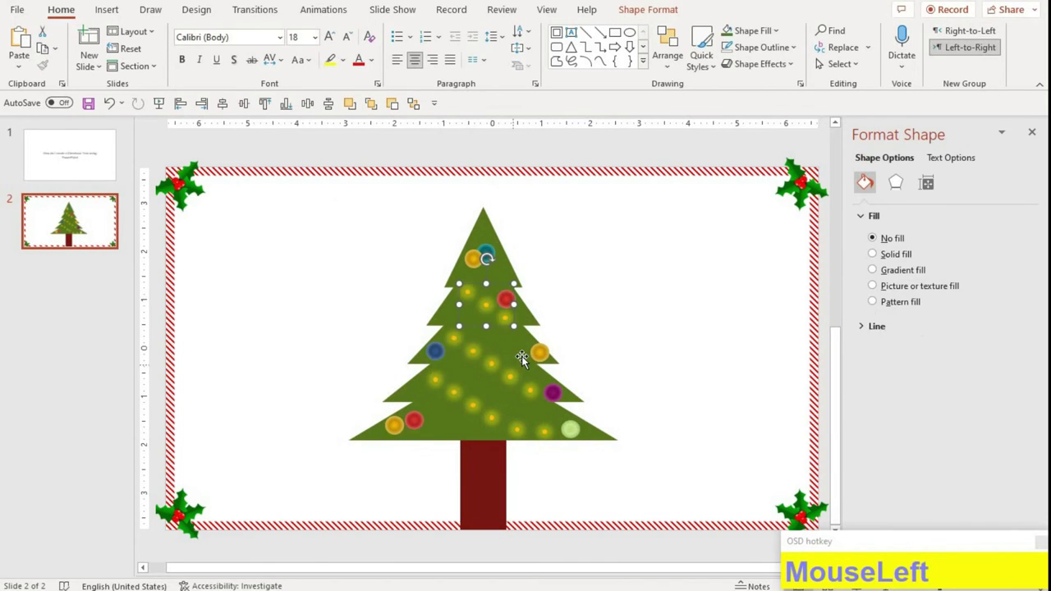
Ungroup the light strings so the individual yellow lights can be selected
click(528, 394)
key(ctrl+shift+g)
click(538, 434)
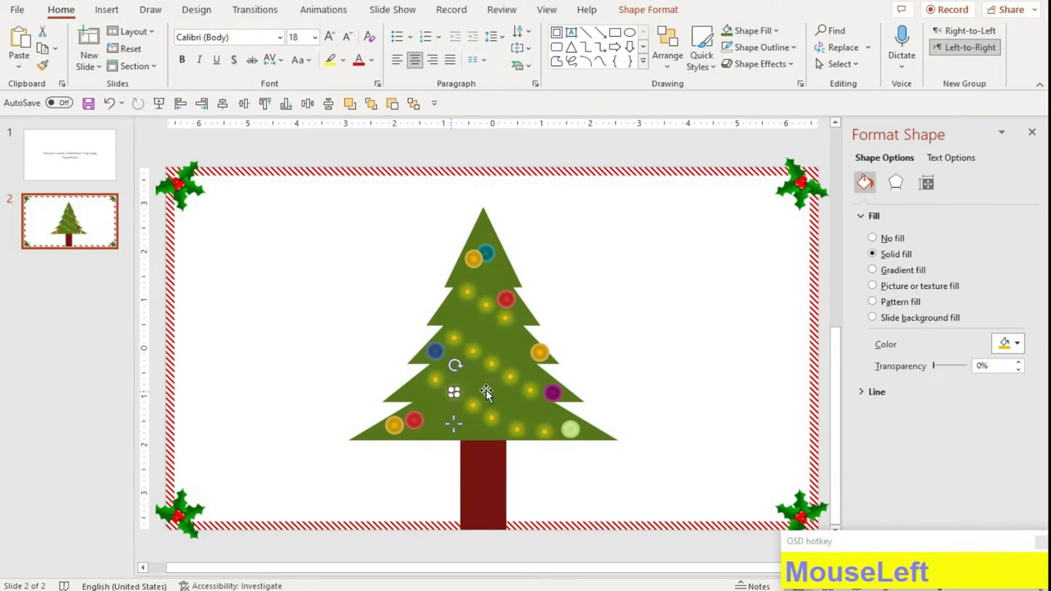
key(ctrl+g)
key(shift+g)
Shift-select all the yellow lights across the tree for animating
click(549, 437)
click(526, 439)
click(505, 436)
click(511, 437)
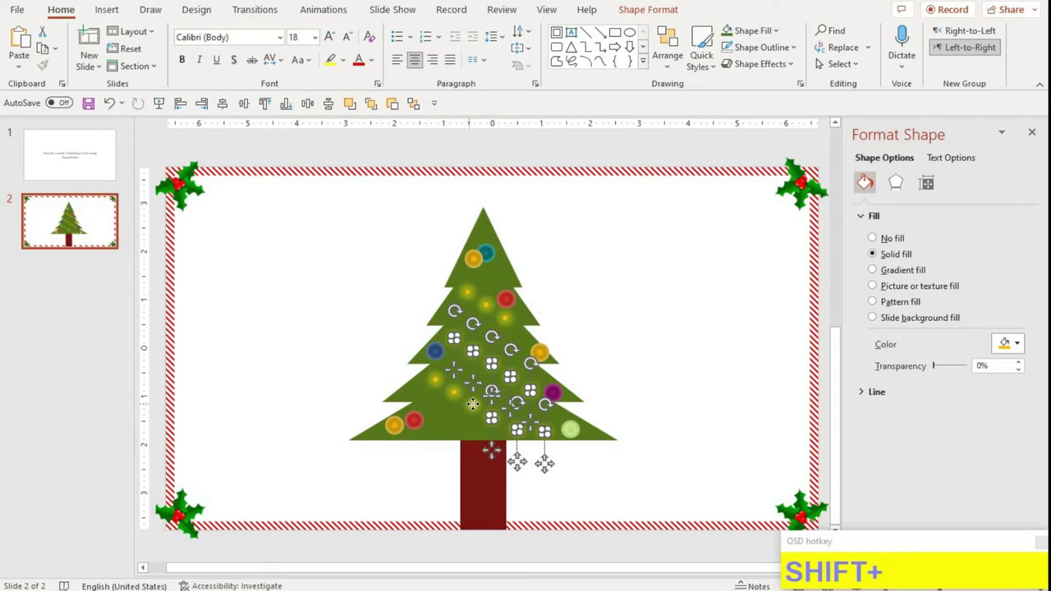
click(465, 397)
click(472, 301)
click(514, 331)
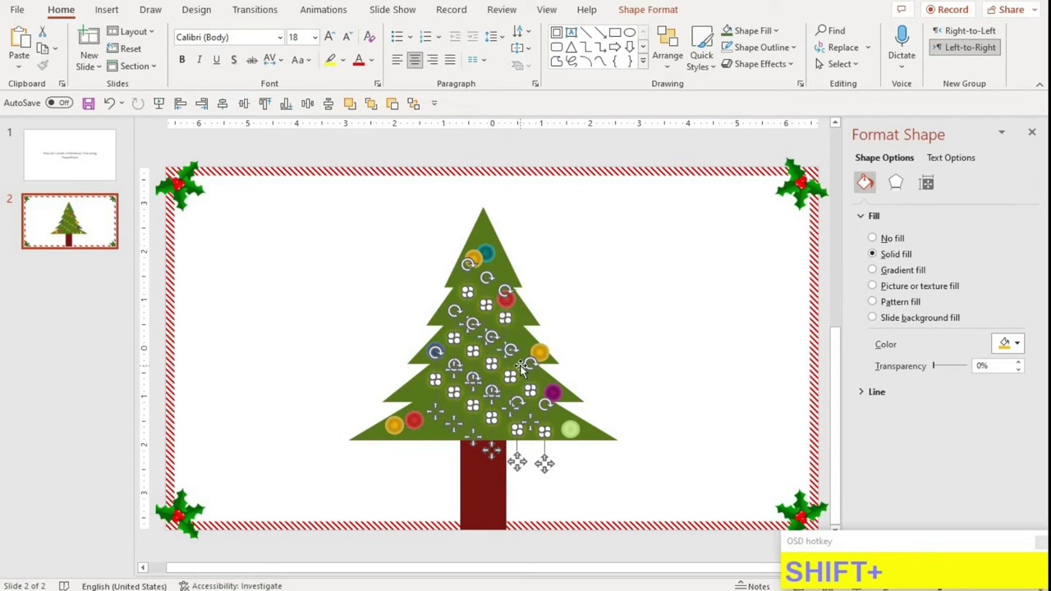
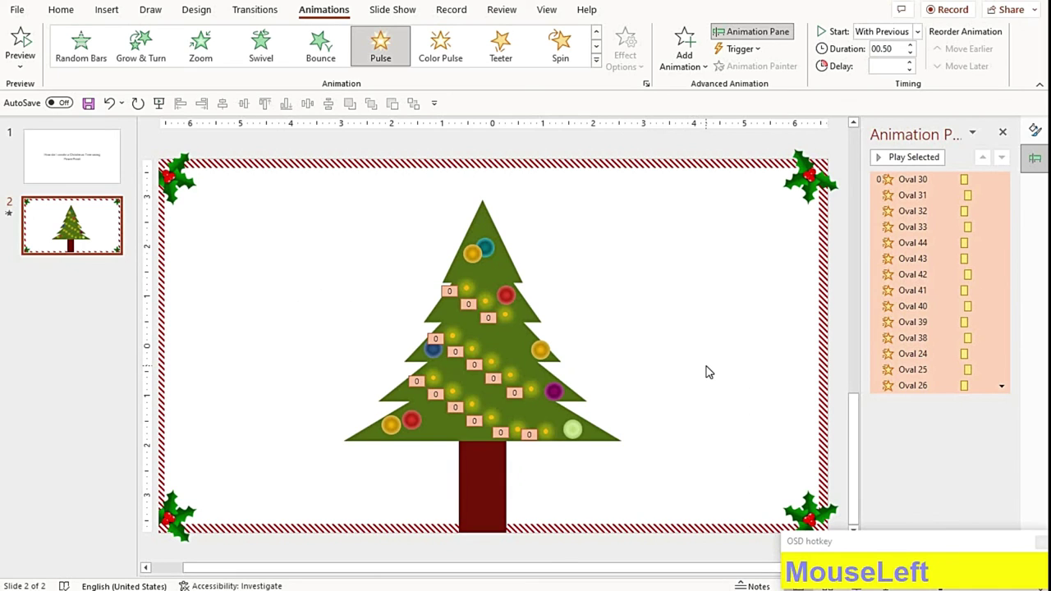
Run the slide show twice with F5 to preview the pulsing lights, ending each with Esc
key(F5)
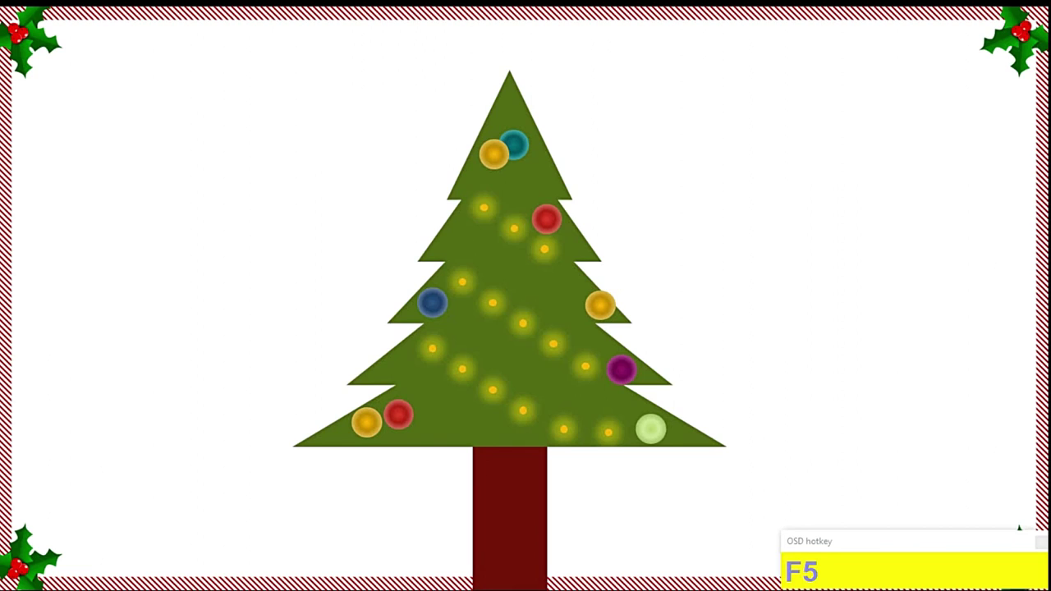
key(Escape)
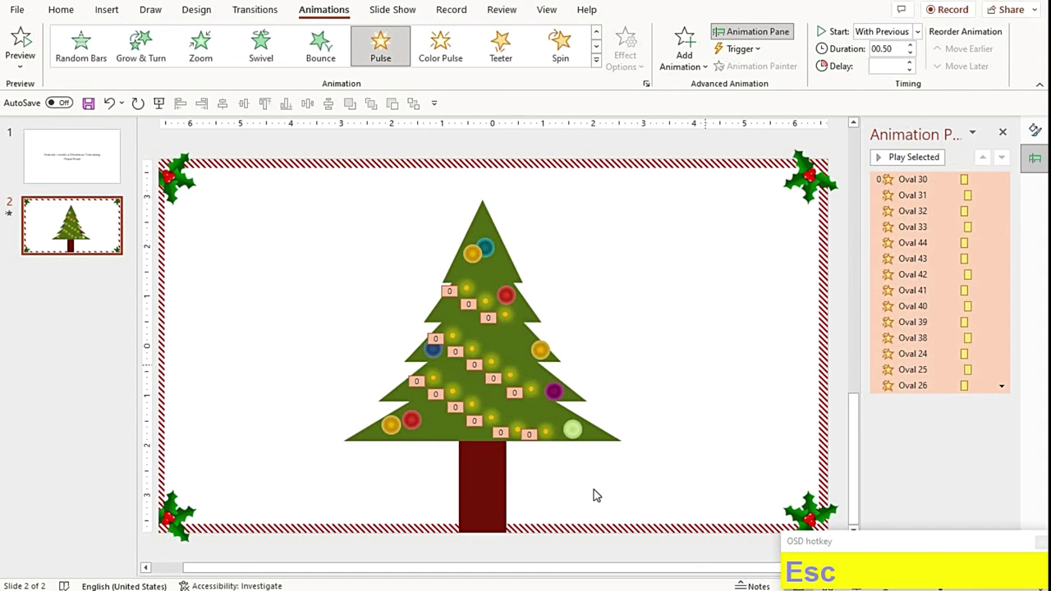
click(853, 437)
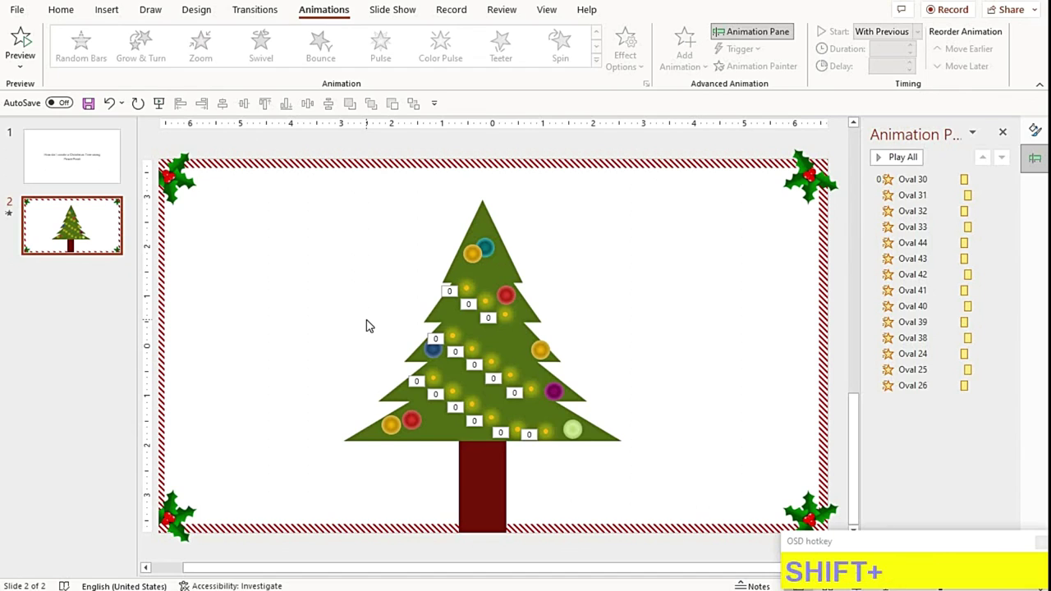
key(F5)
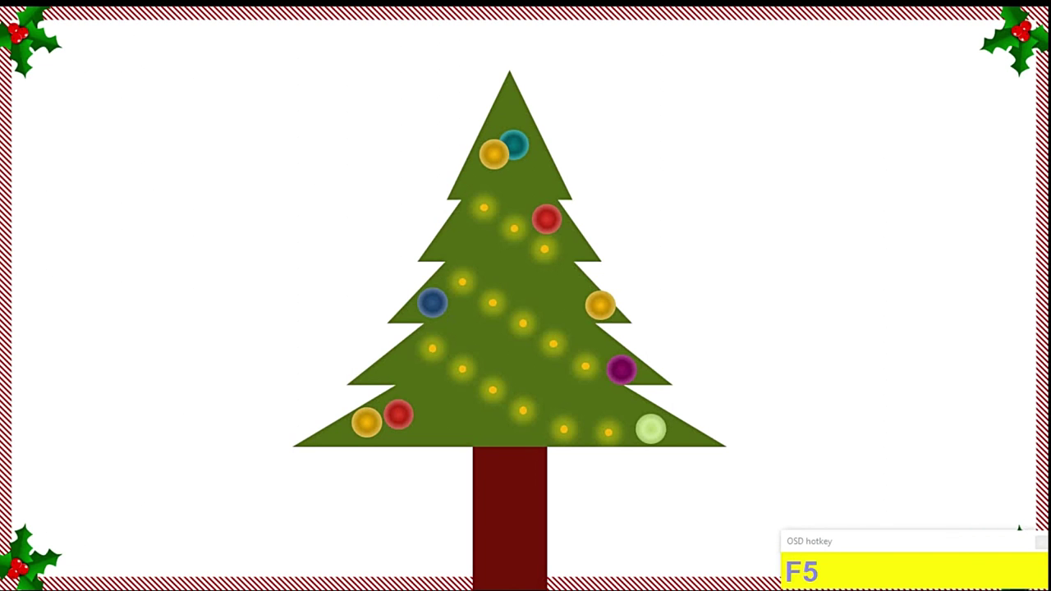
key(Escape)
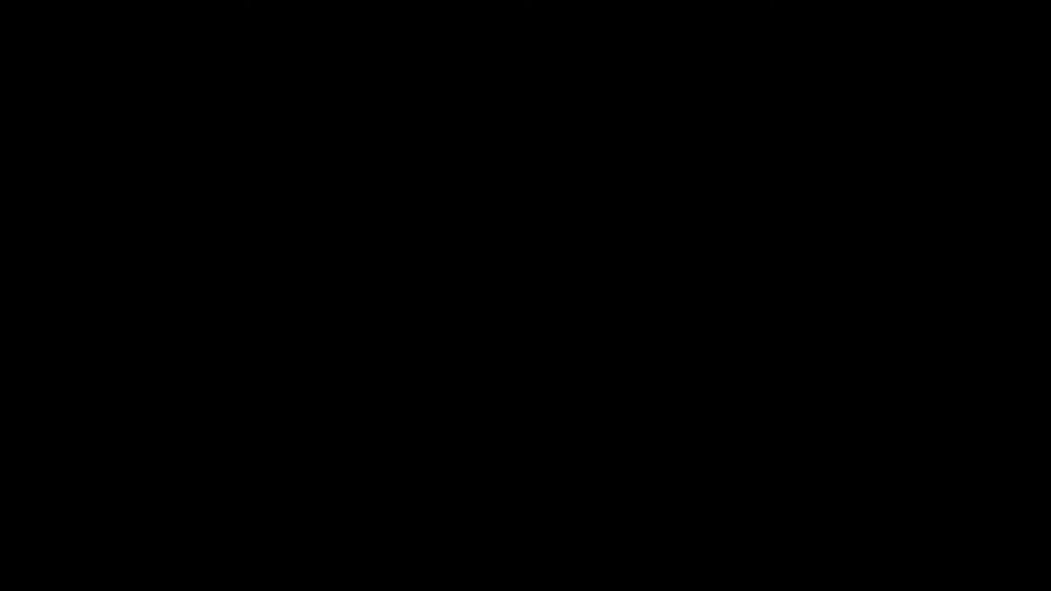